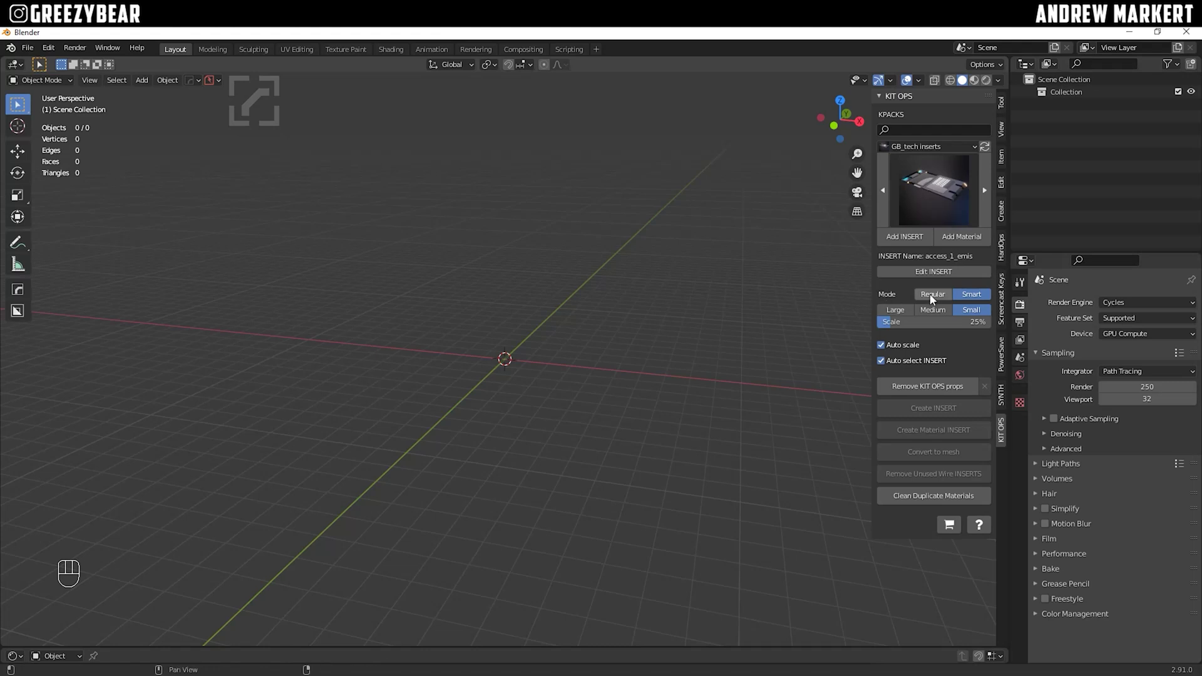
Switch the sidebar from the KIT OPS insert browser to the KIT OPS SYNTH panel
{"action": "left_click", "coordinate": [939, 297]}
Load the saved corridor-final recipe, filling the layers, seven INSERT slots and main seed 22
{"action": "left_click", "coordinate": [884, 363]}
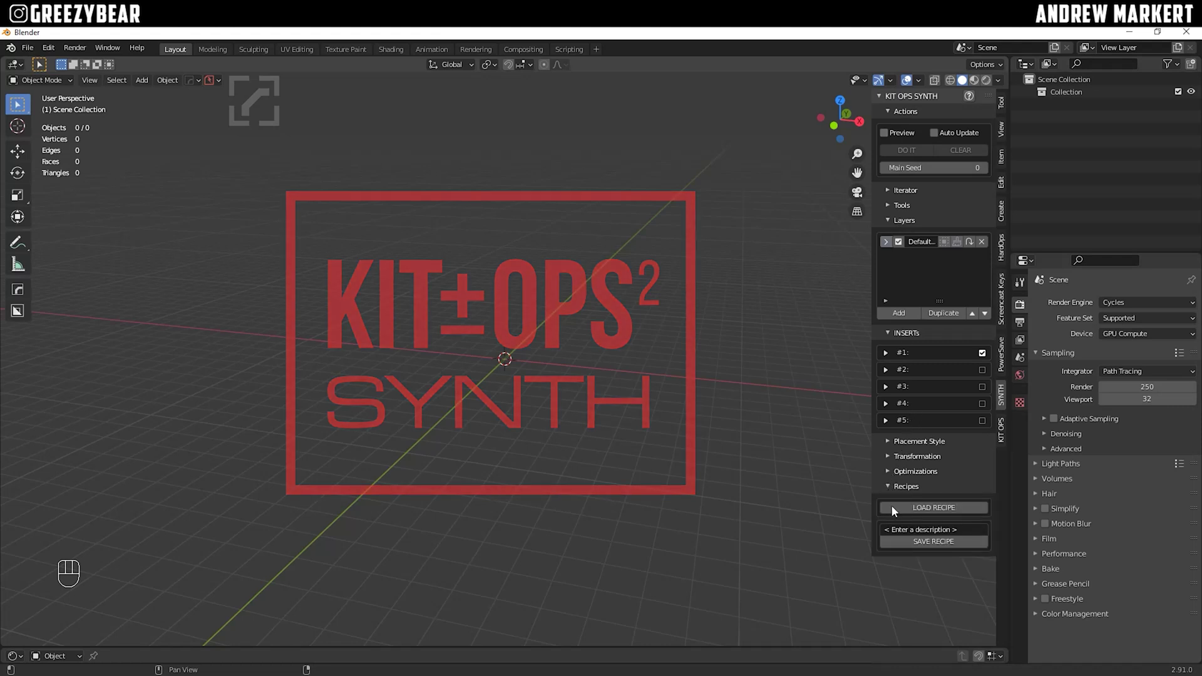
{"action": "left_click", "coordinate": [897, 516]}
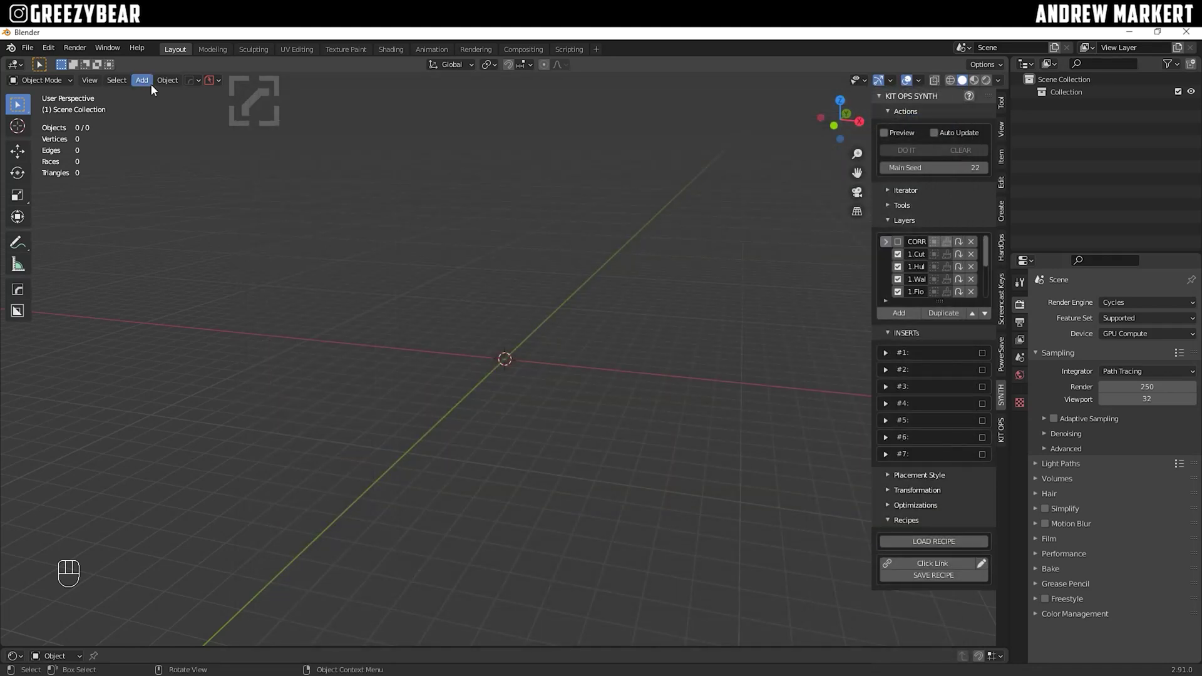
Add a cube mesh to the scene and cycle it through Edit Mode back to Object Mode
{"action": "left_click_drag", "start_coordinate": [149, 82], "coordinate": [435, 222]}
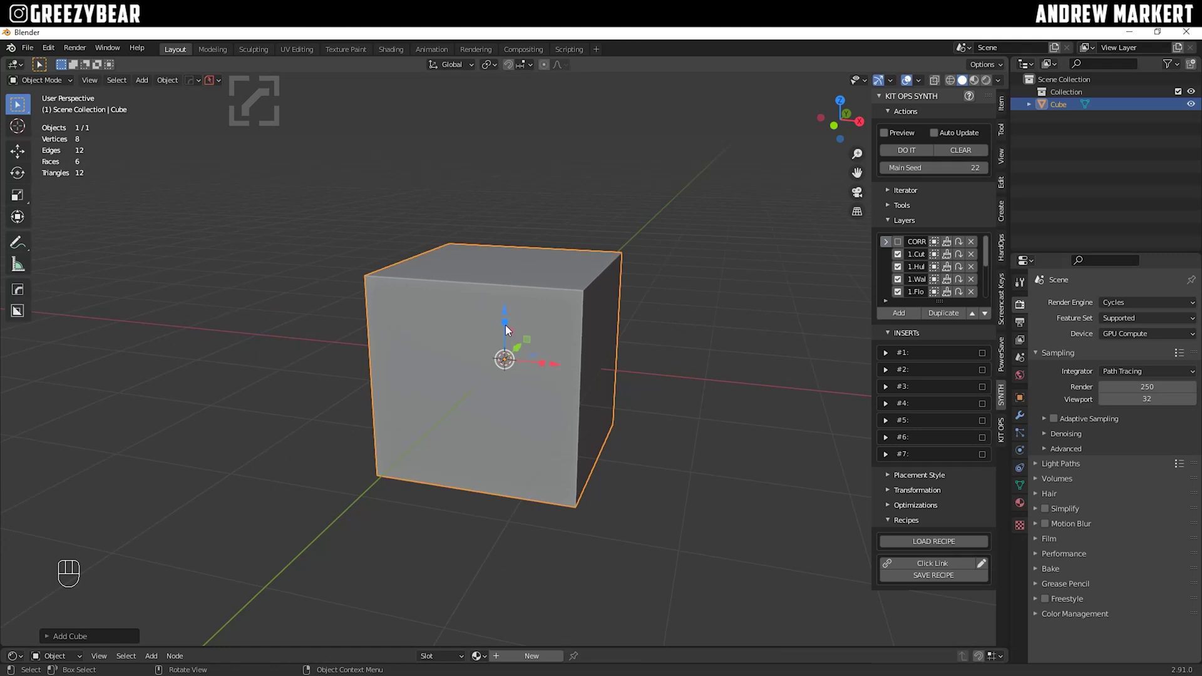
{"action": "key", "text": "Tab"}
{"action": "key", "text": "Tab"}
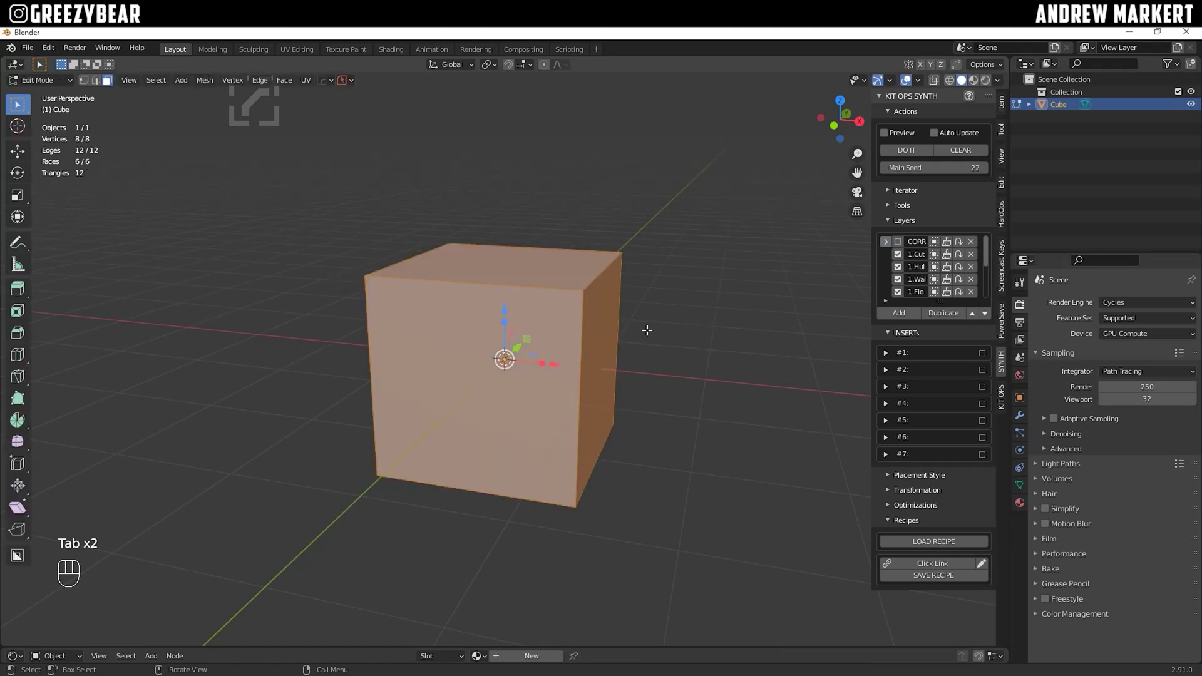
{"action": "key", "text": "Tab"}
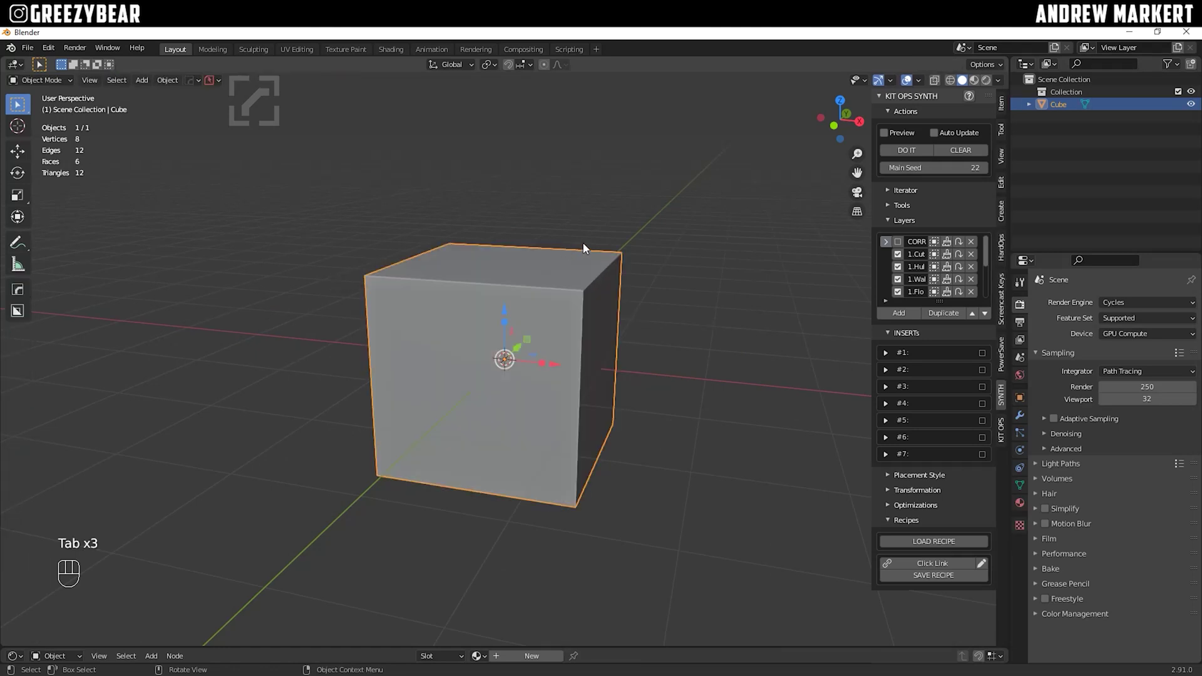
Run DO IT on the cube; SYNTH reports no INSERTs were added
{"action": "left_click", "coordinate": [902, 159]}
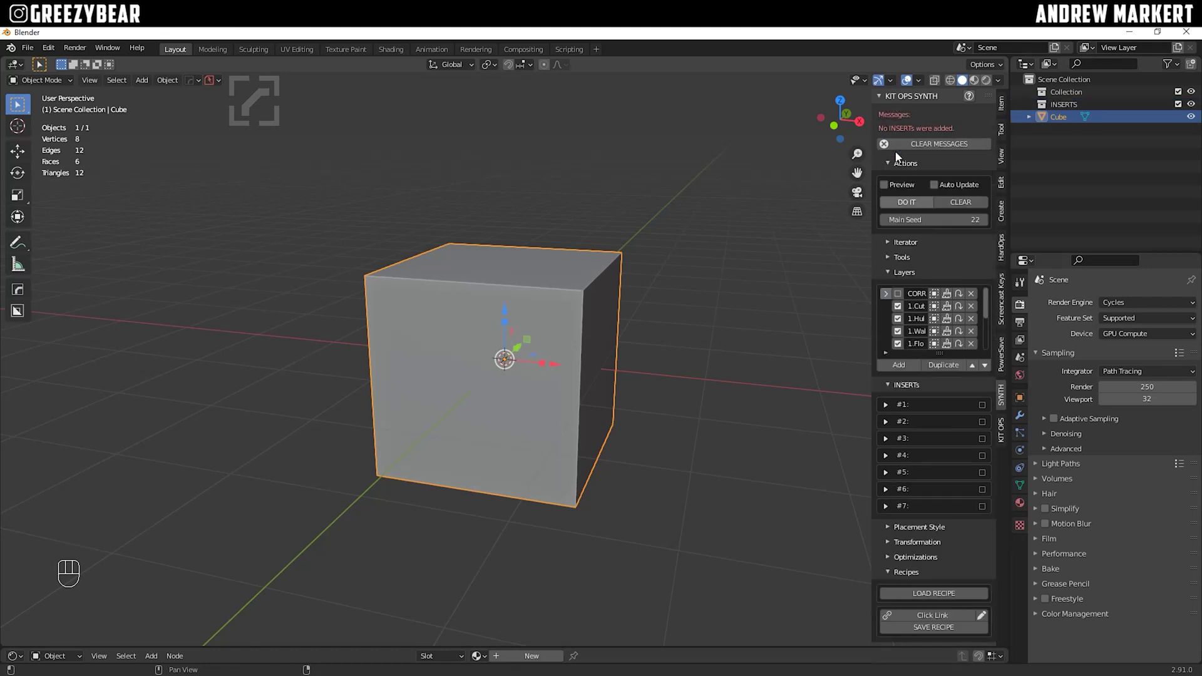